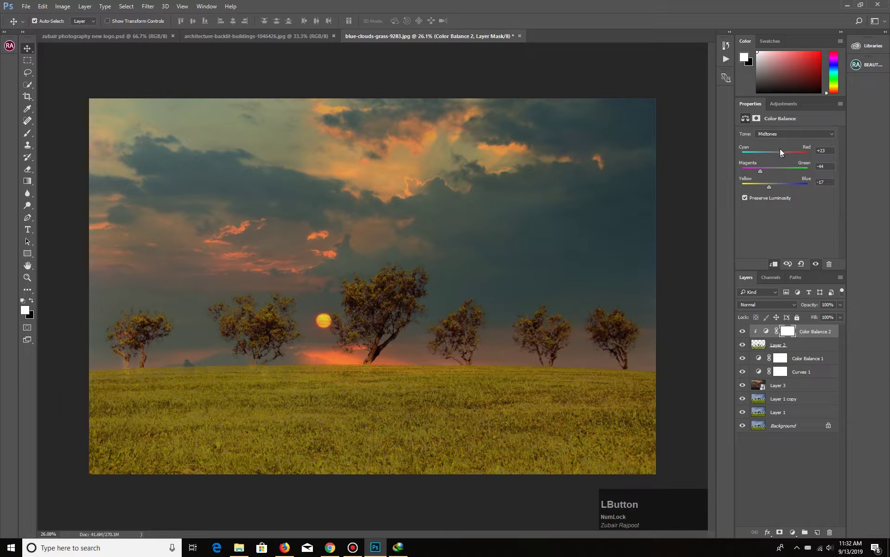
Add Color Balance 3 clipped above Layer 2 from the Adjustments panel
click(782, 108)
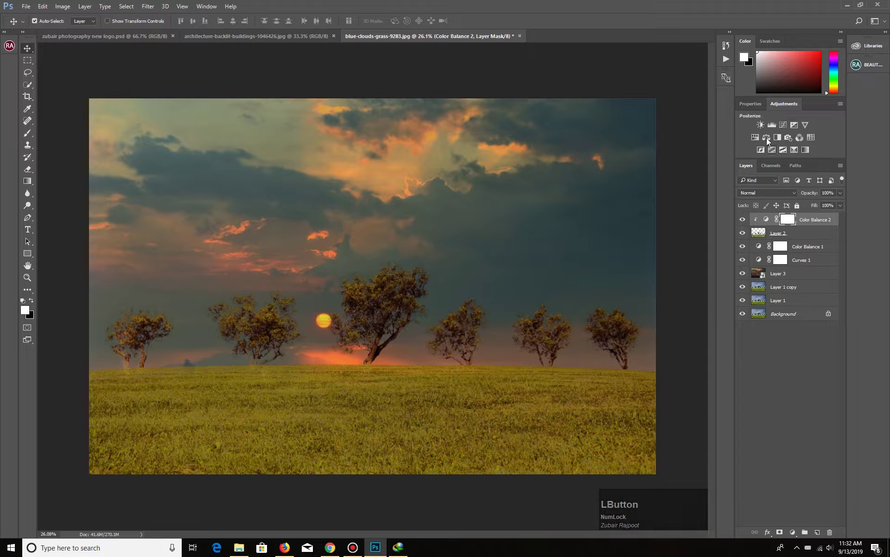
click(771, 139)
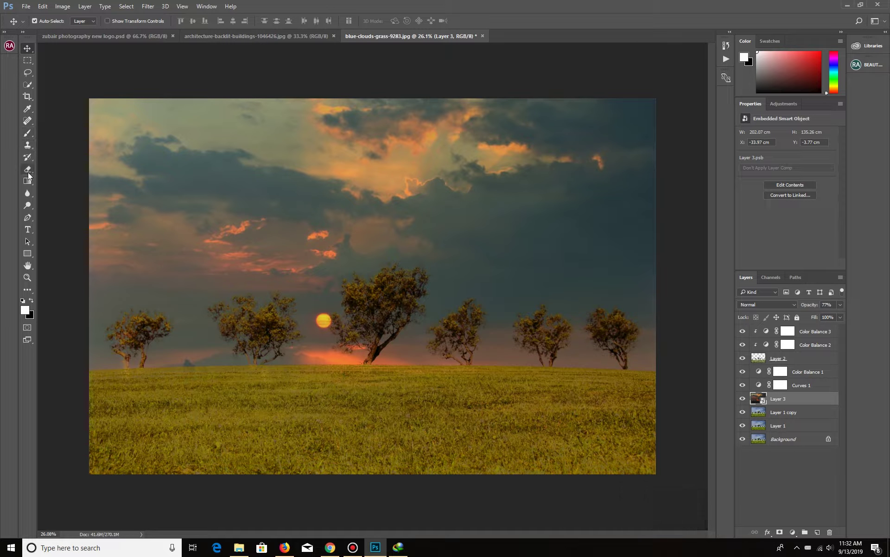
Blur the tree line along the horizon on Layer 3, rasterizing it when prompted
right_click(33, 209)
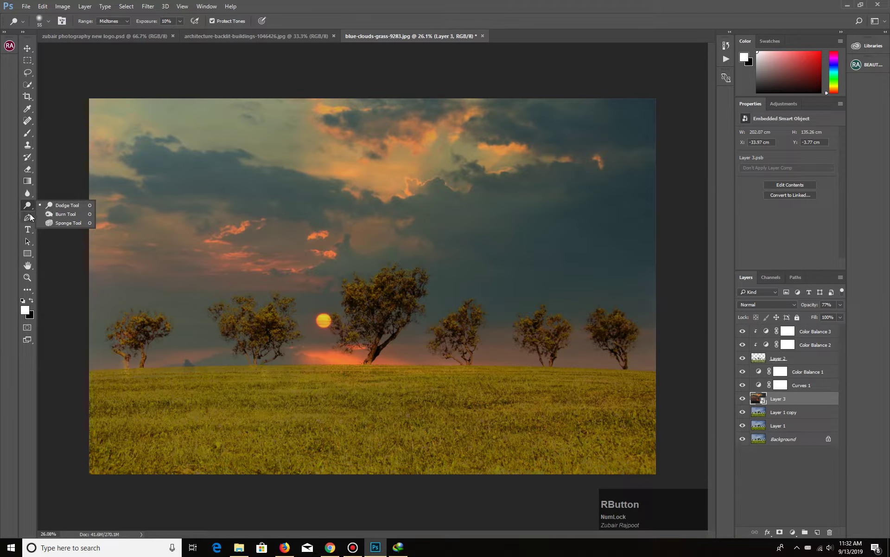
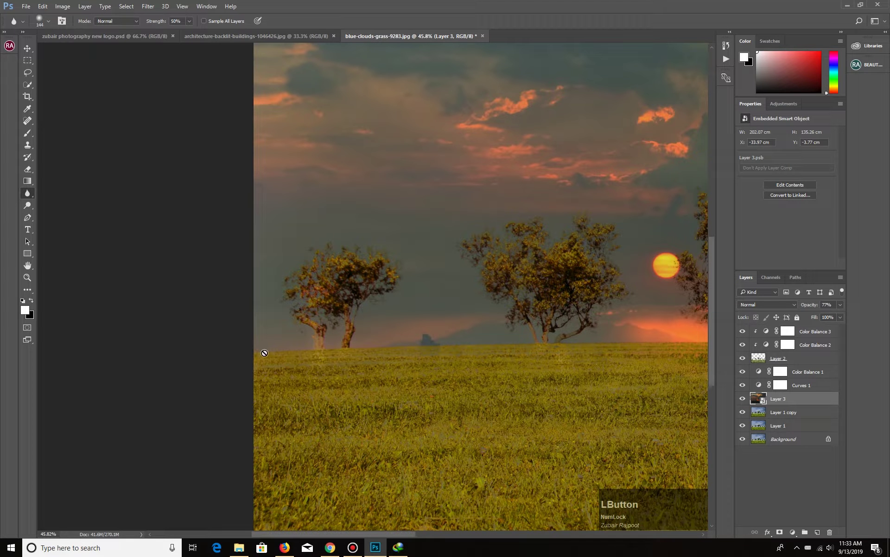
click(271, 356)
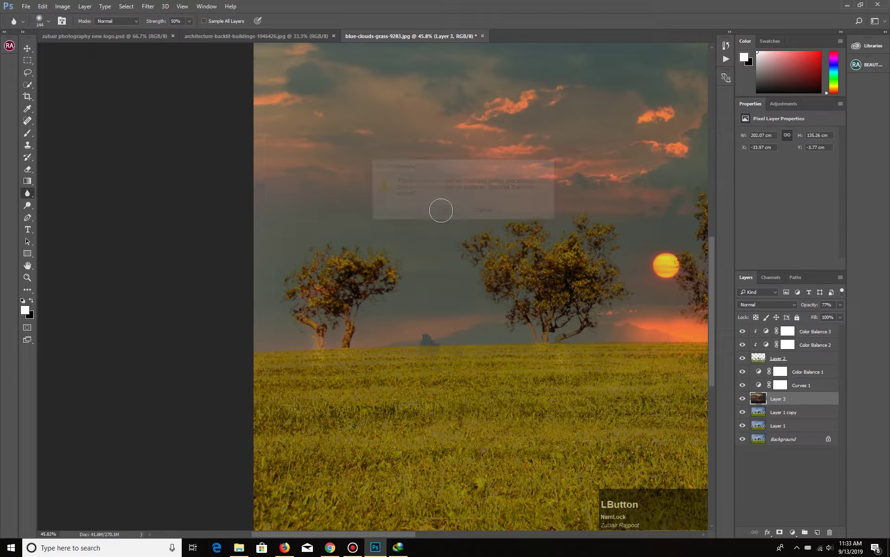
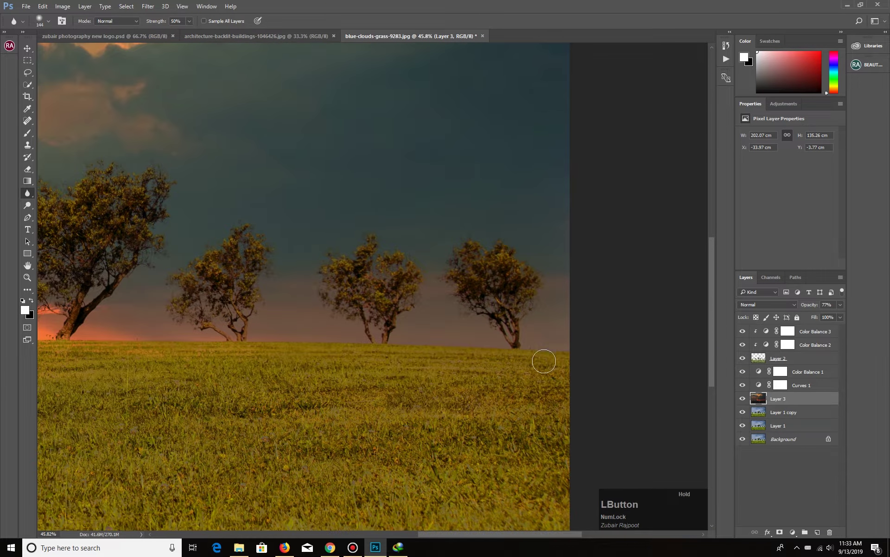
Stamp all visible layers into a new top Layer 4 and send it to the Camera Raw filter
scroll(down, 3)
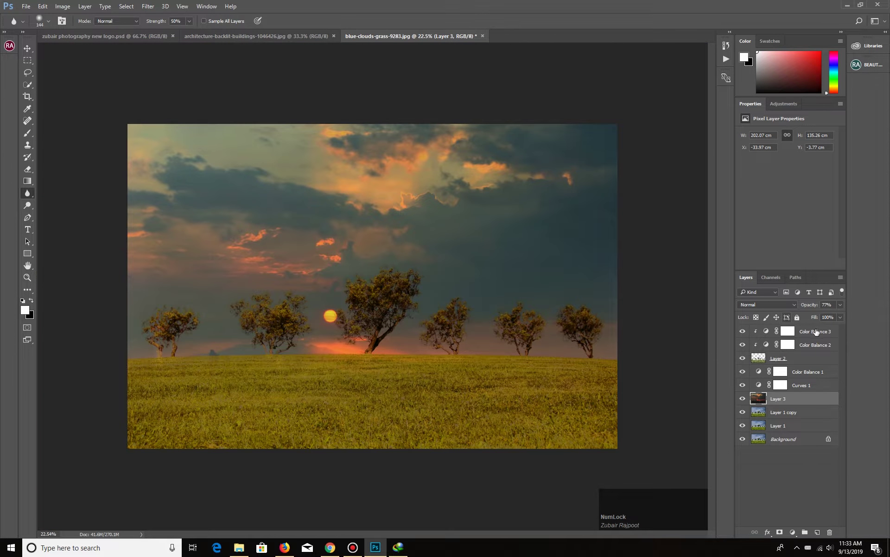
click(821, 333)
key(ctrl+shift+alt+e)
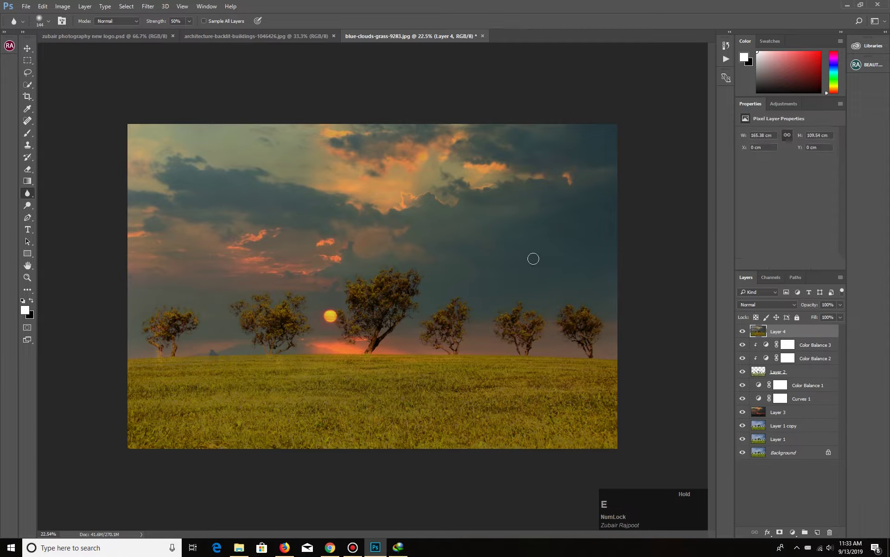
key(ctrl+shift+a)
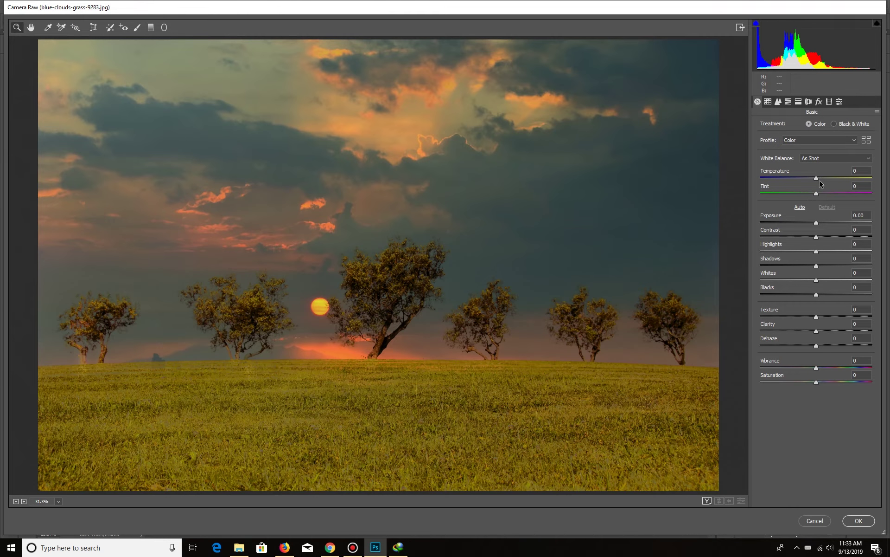
Apply a Camera Raw grade: Temperature +8, Exposure -0.10, Highlights -3, Shadows -2, Whites +12, Texture +4
click(820, 180)
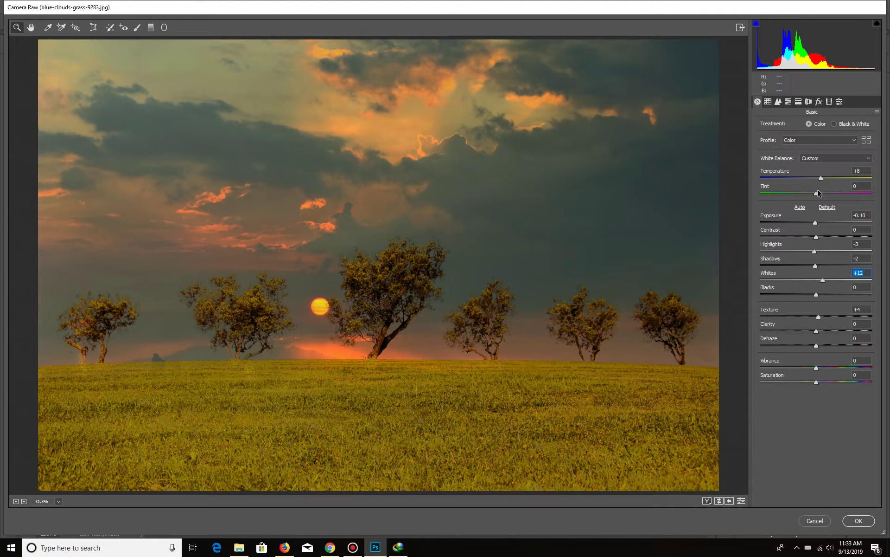
click(819, 193)
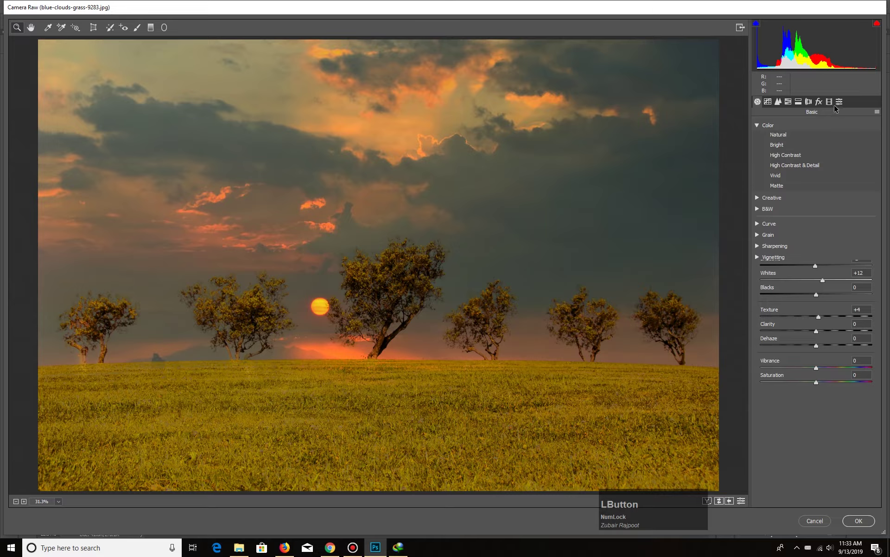
click(814, 146)
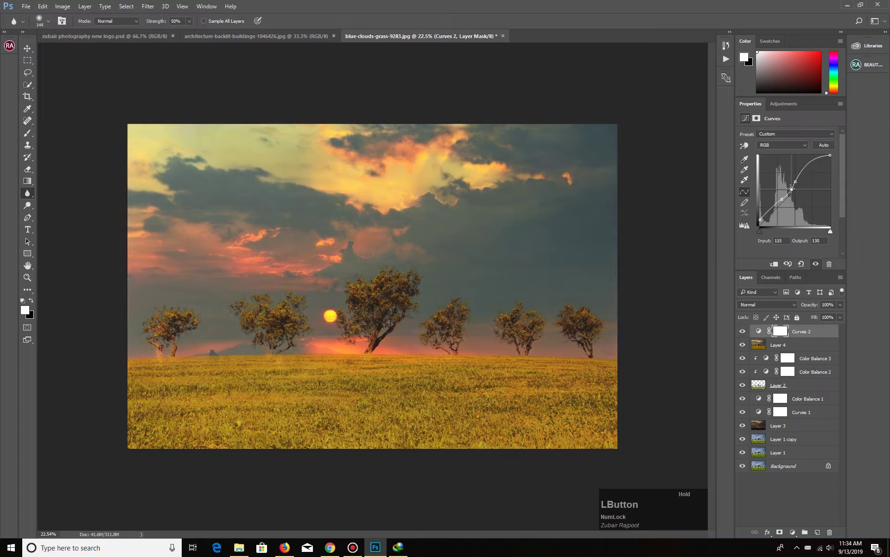
Undo the brightening Curves 2 tweak, returning the curve to default before channel edits
key(ctrl+z)
key(ctrl+z)
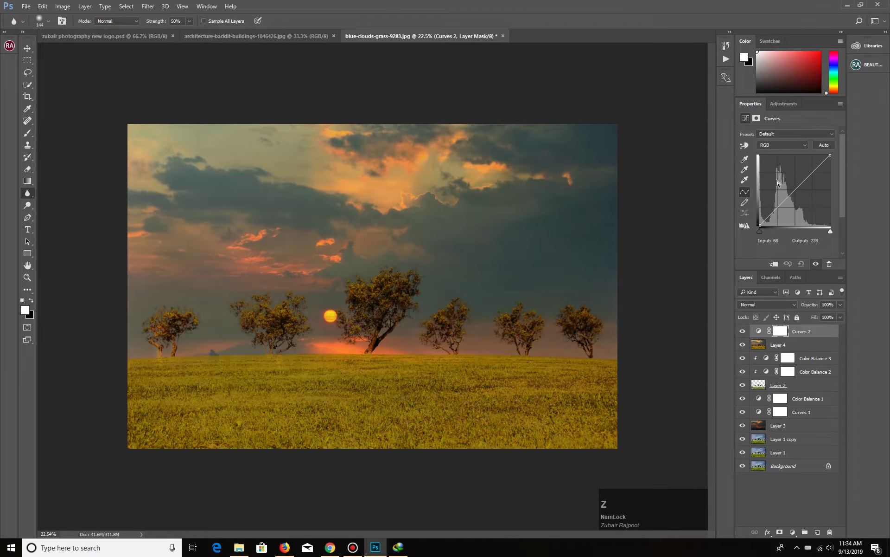
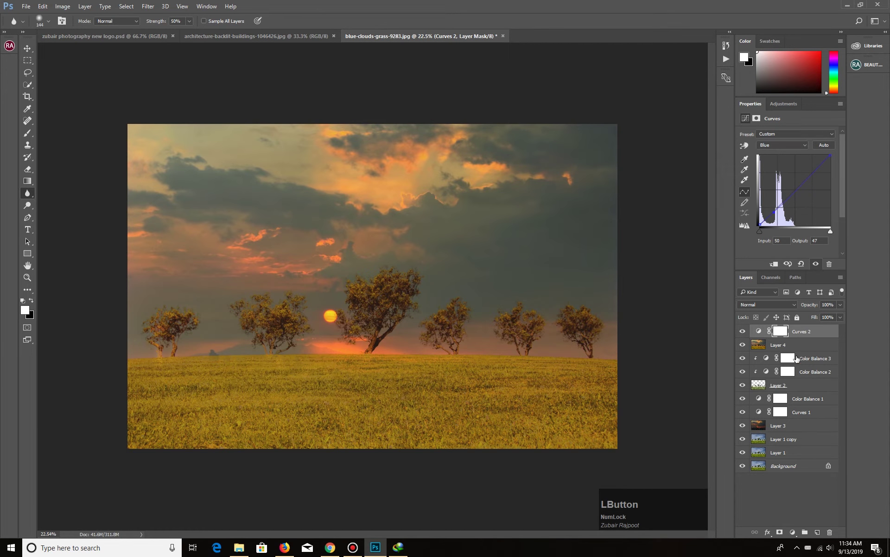
Group every layer above Background into Group 1 and toggle it to compare with the original
key(shift+Num_Lock)
click(786, 453)
key(ctrl+g)
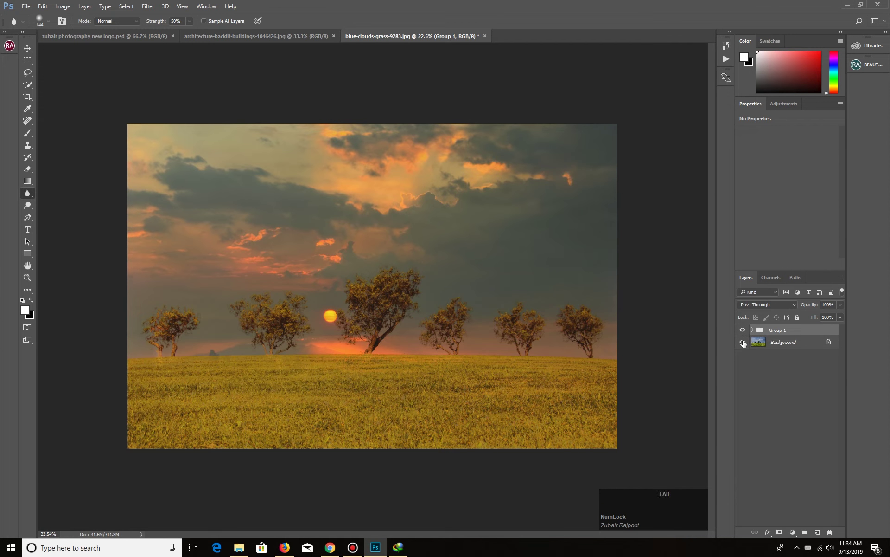
double_click(748, 343)
click(748, 343)
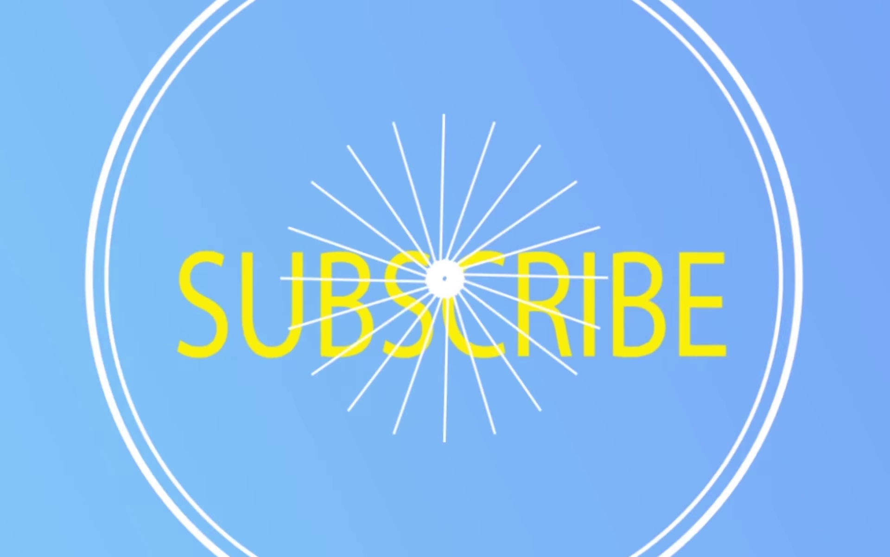